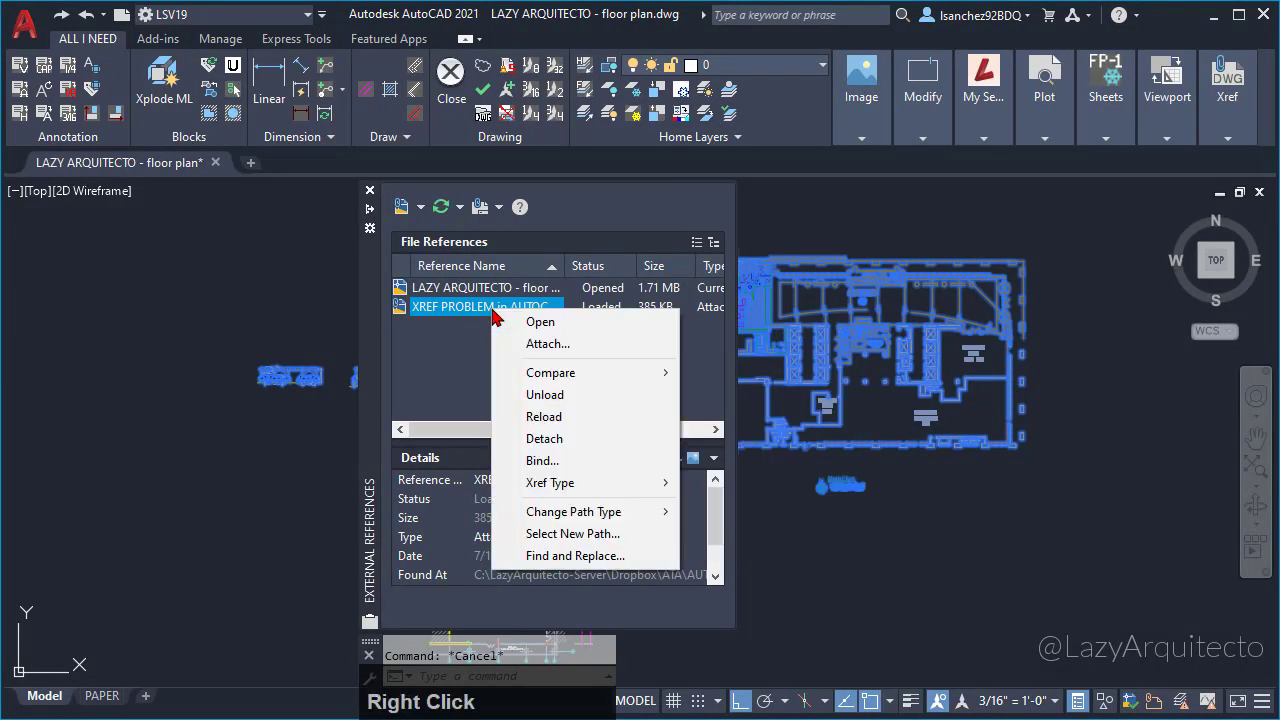
Start binding the XREF PROBLEM reference from the External References palette.
click(567, 470)
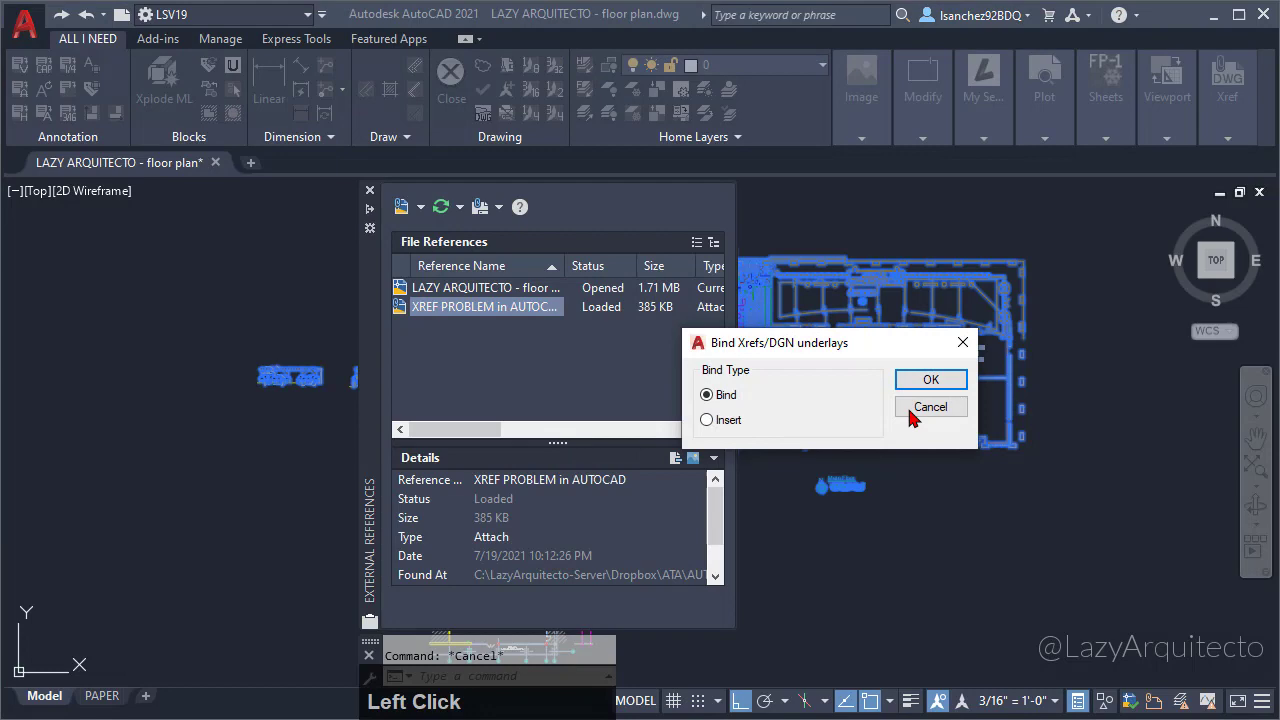
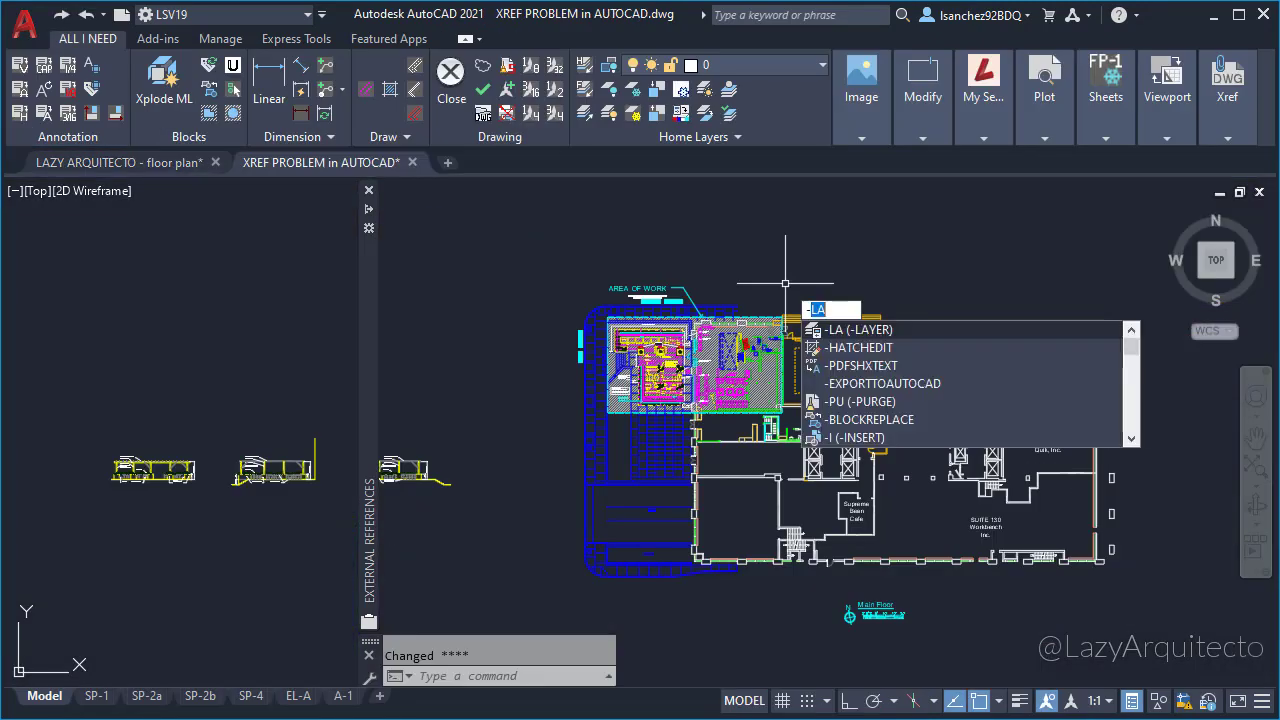
Run -PURGE on all object types, all names (*), without verifying each item.
text(purge)
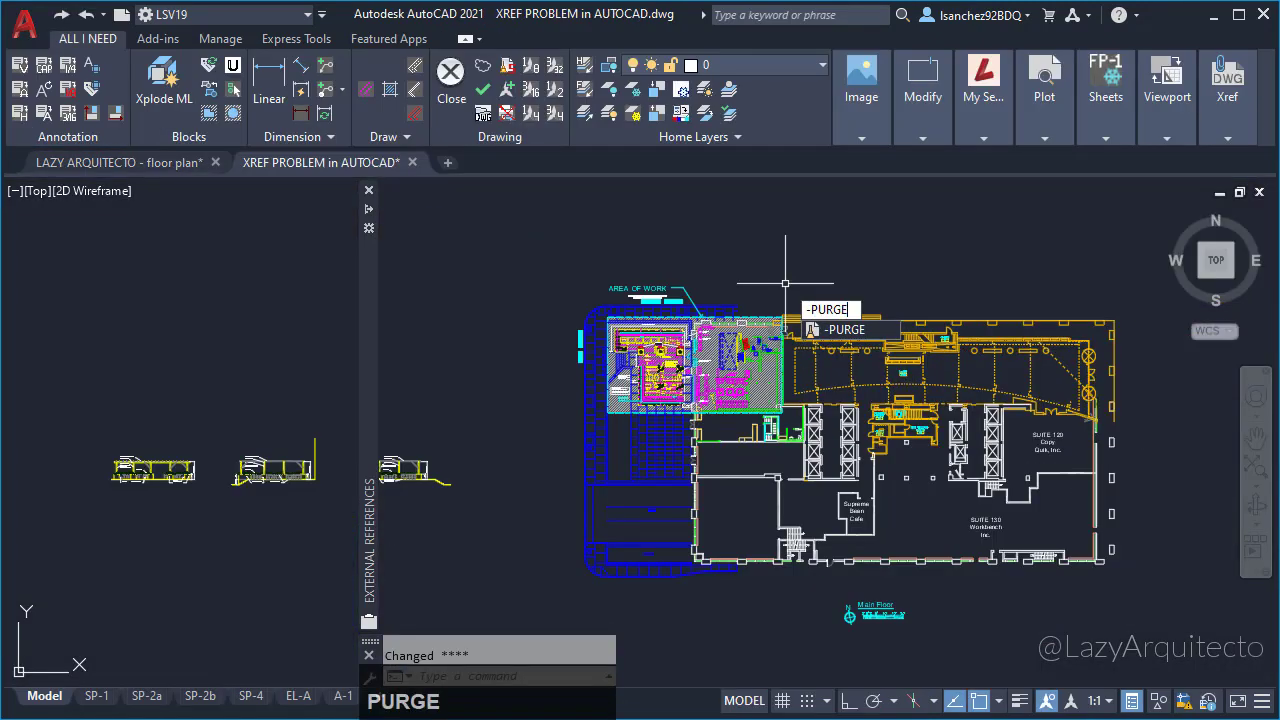
key(Return)
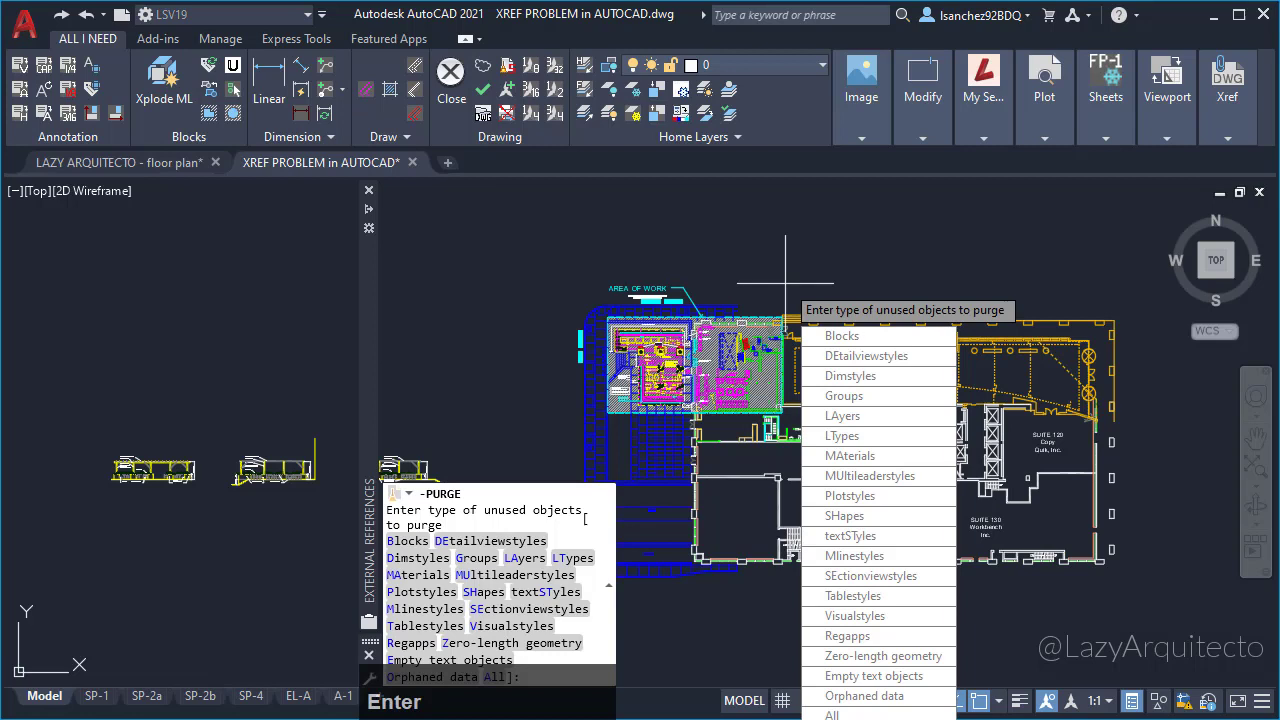
text(all)
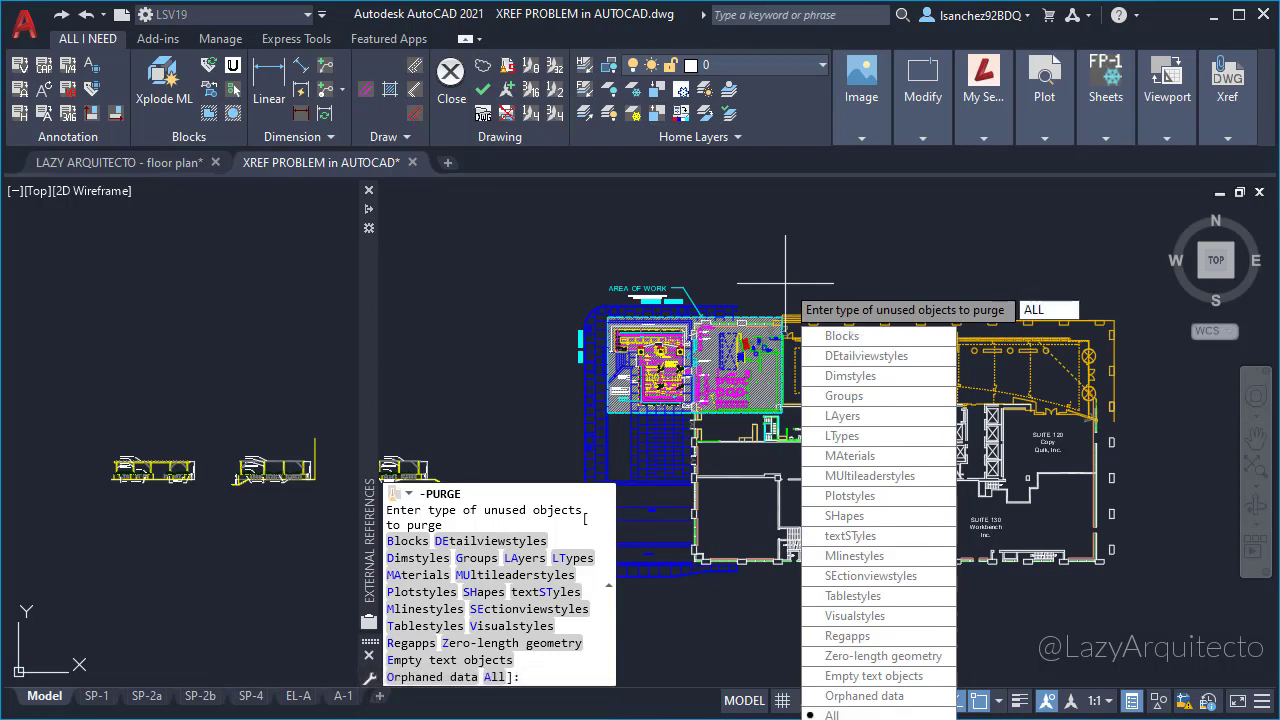
key(Return)
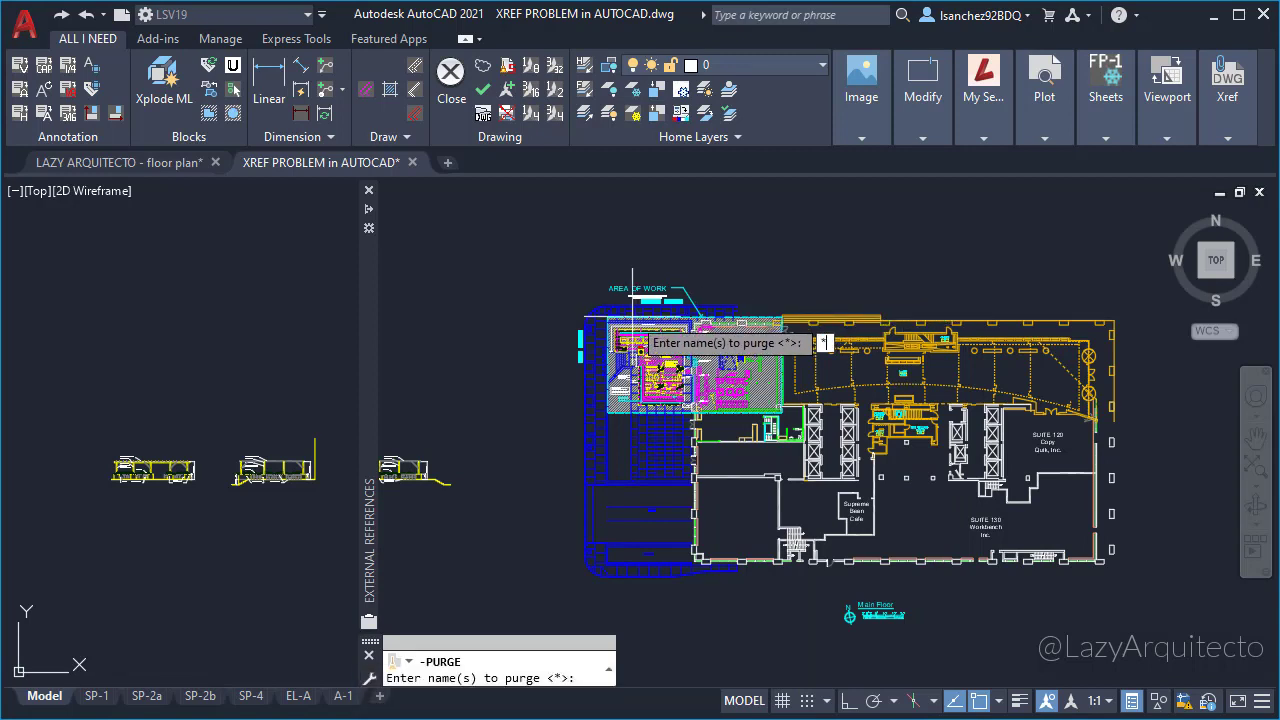
key(Return)
text(n)
key(Return)
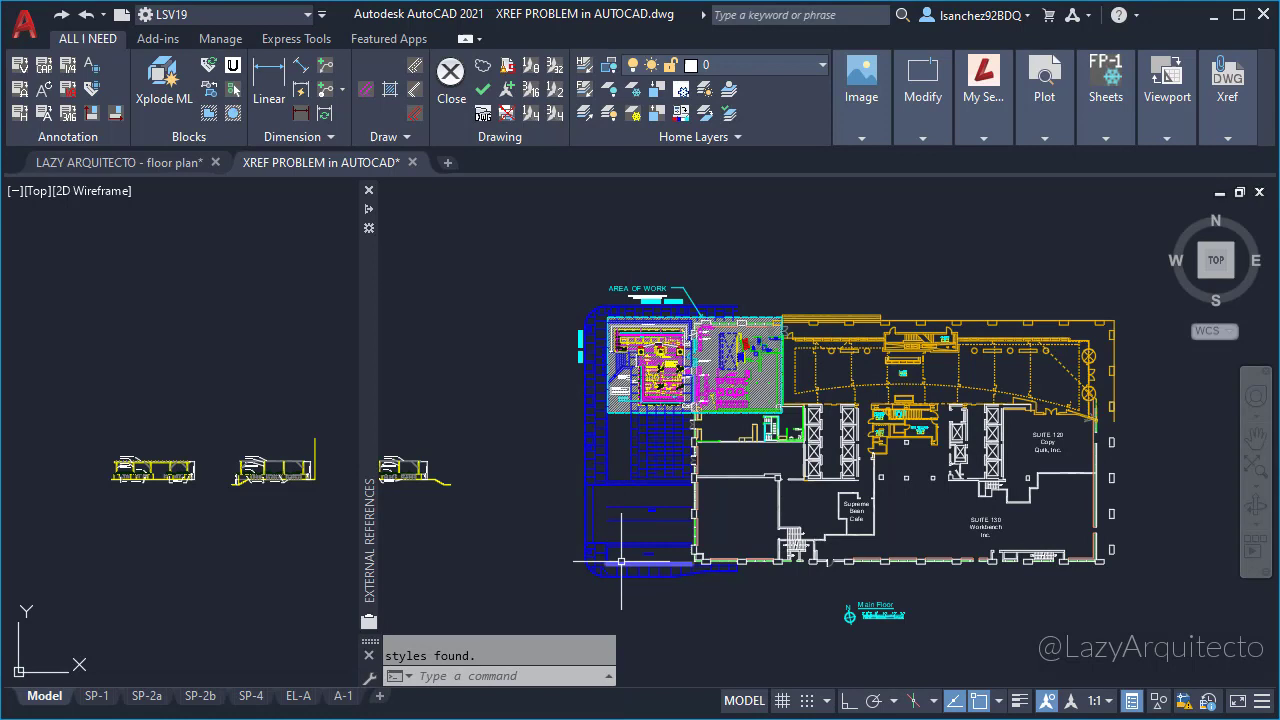
Run AUDIT on the XREF PROBLEM drawing to find and fix errors.
text(audit)
key(Return)
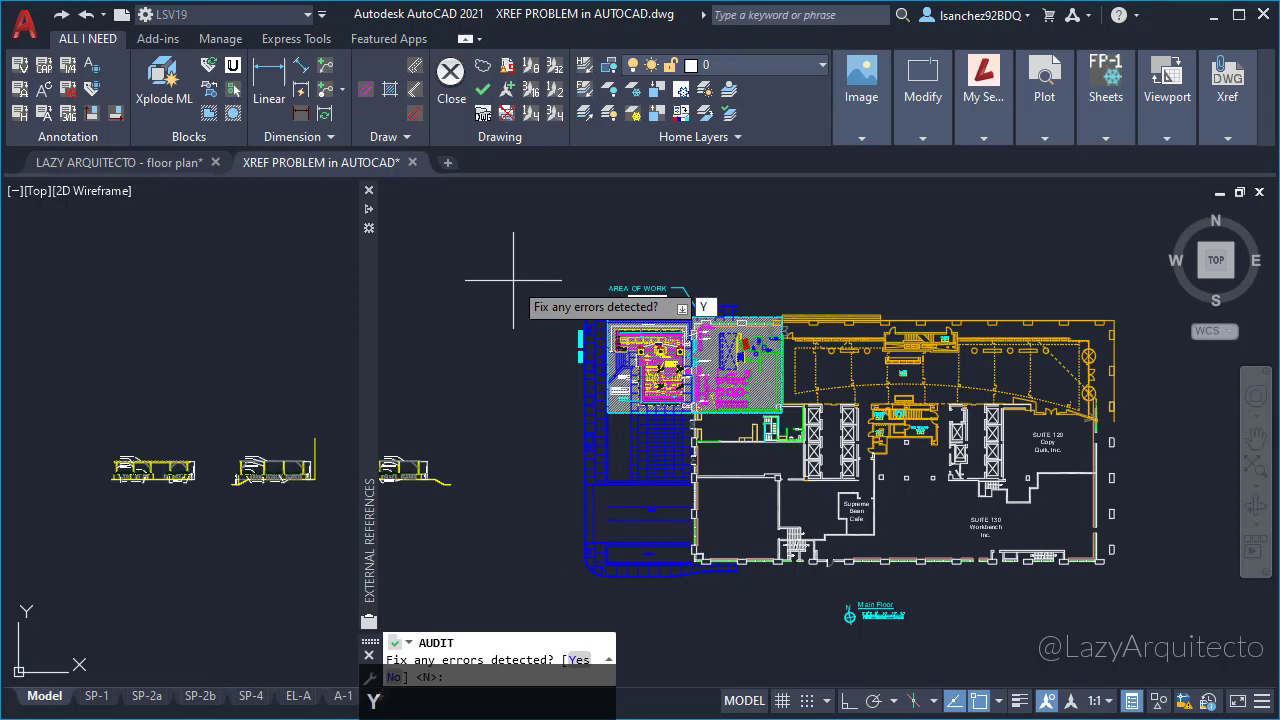
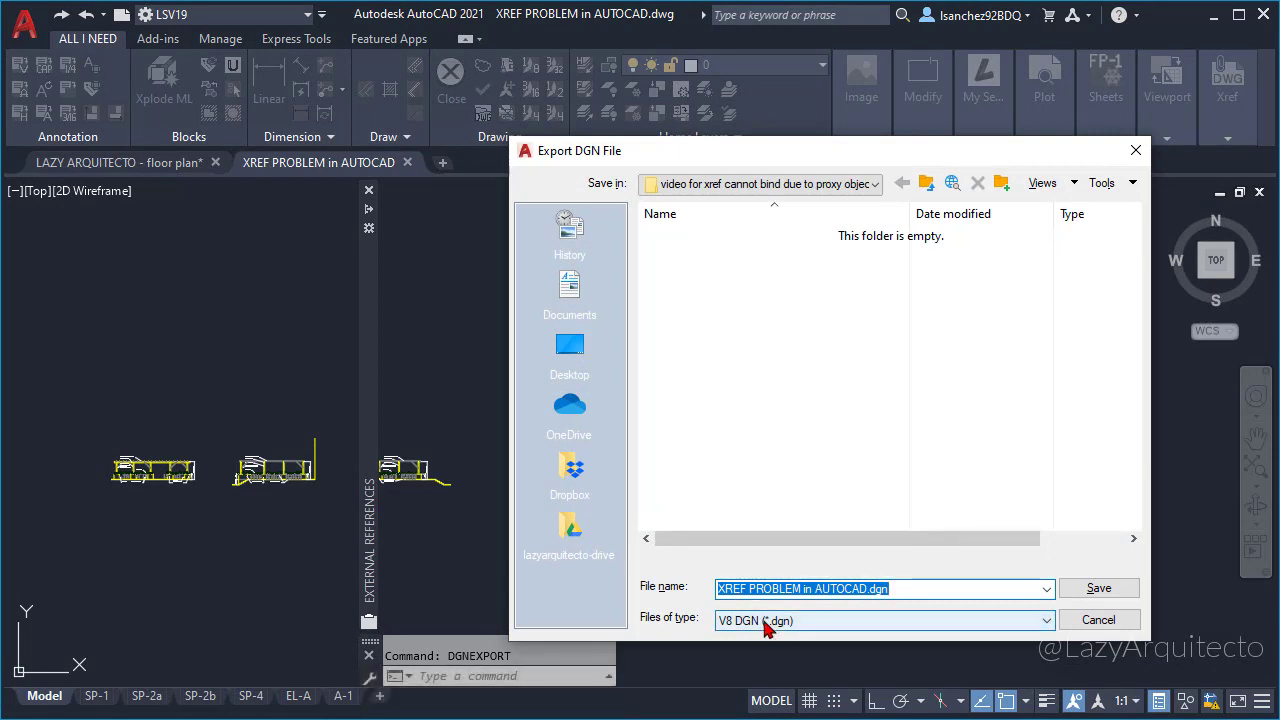
Save the XREF PROBLEM drawing out as a V8 DGN (*.dgn) file.
click(775, 630)
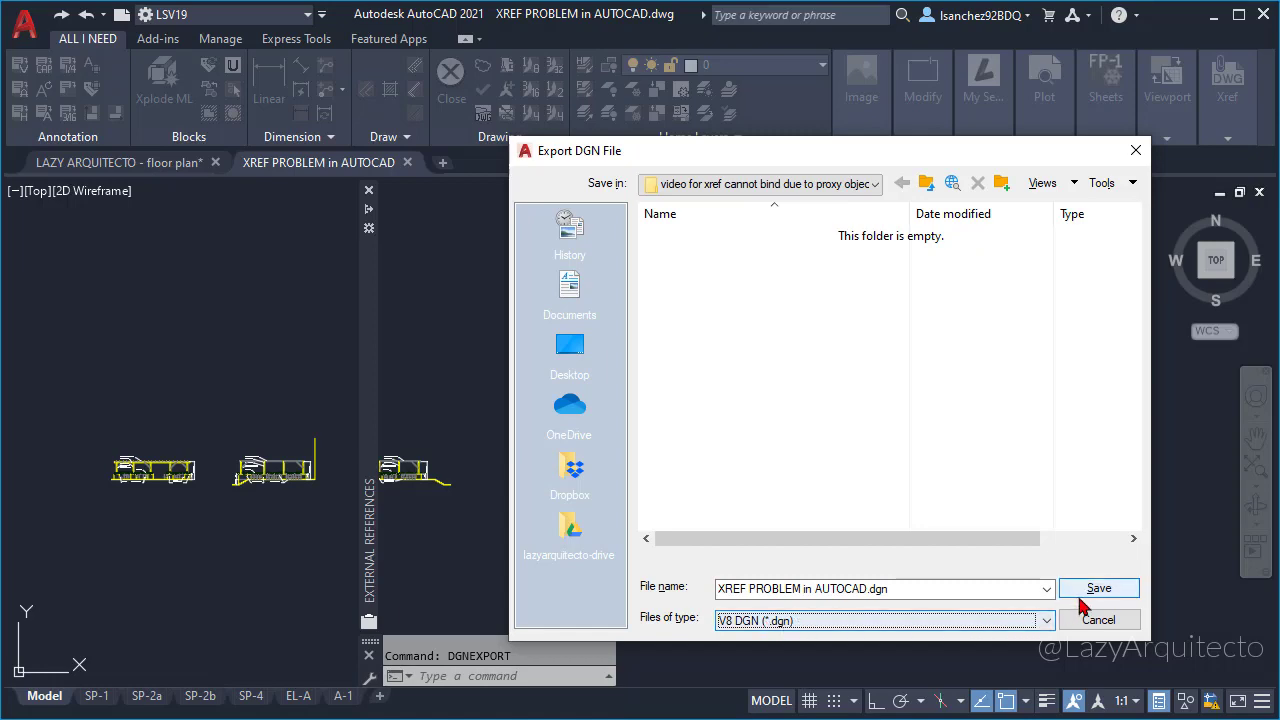
click(1096, 604)
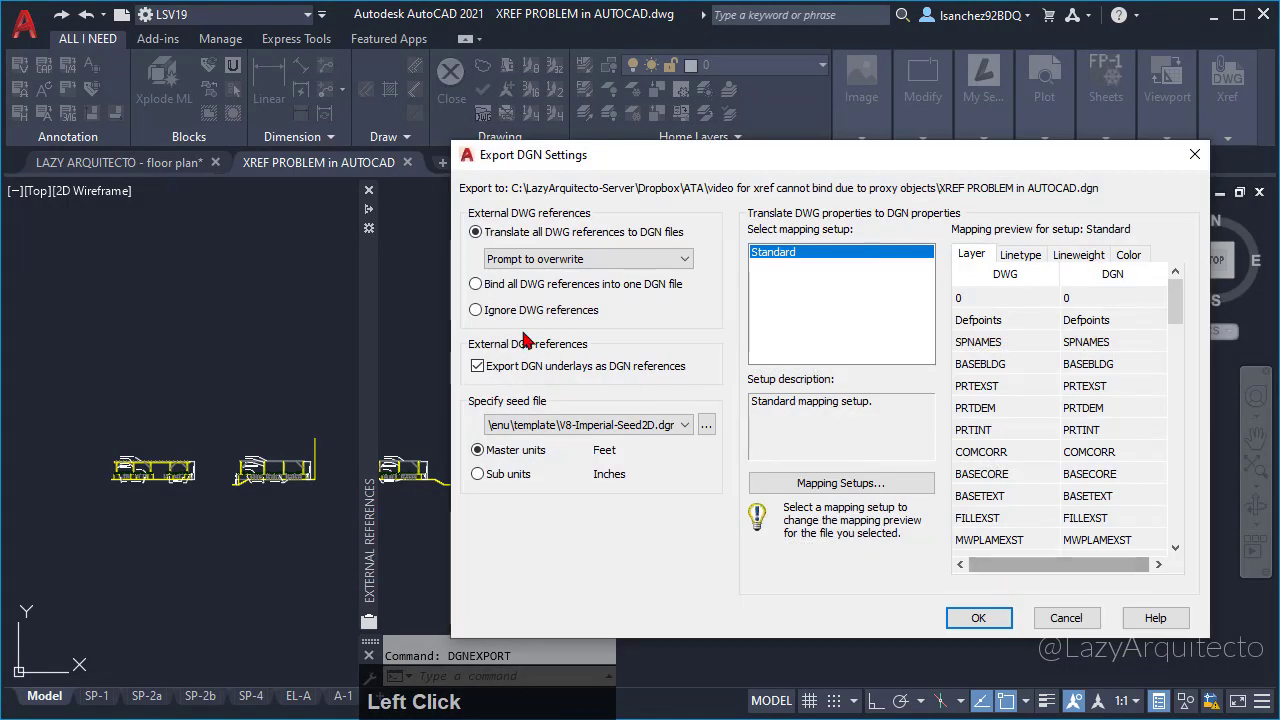
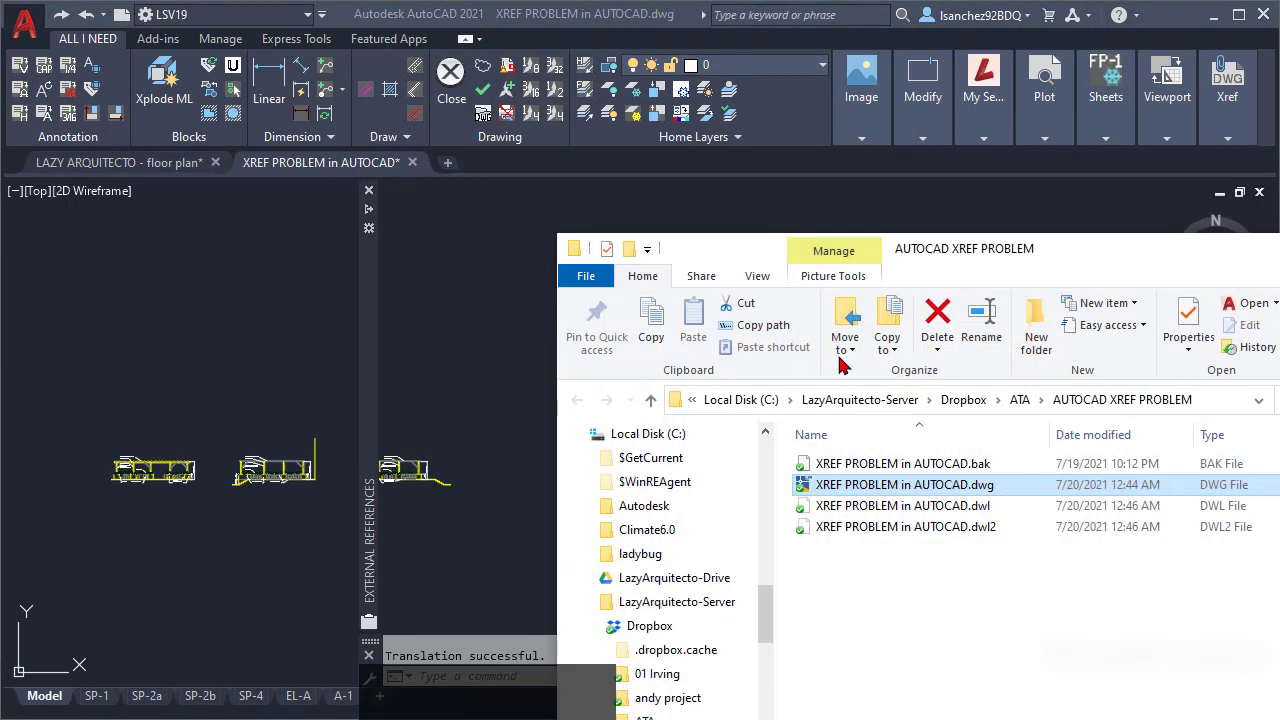
Create a new folder named VOID beside the drawing.
click(761, 438)
text(void)
key(Return)
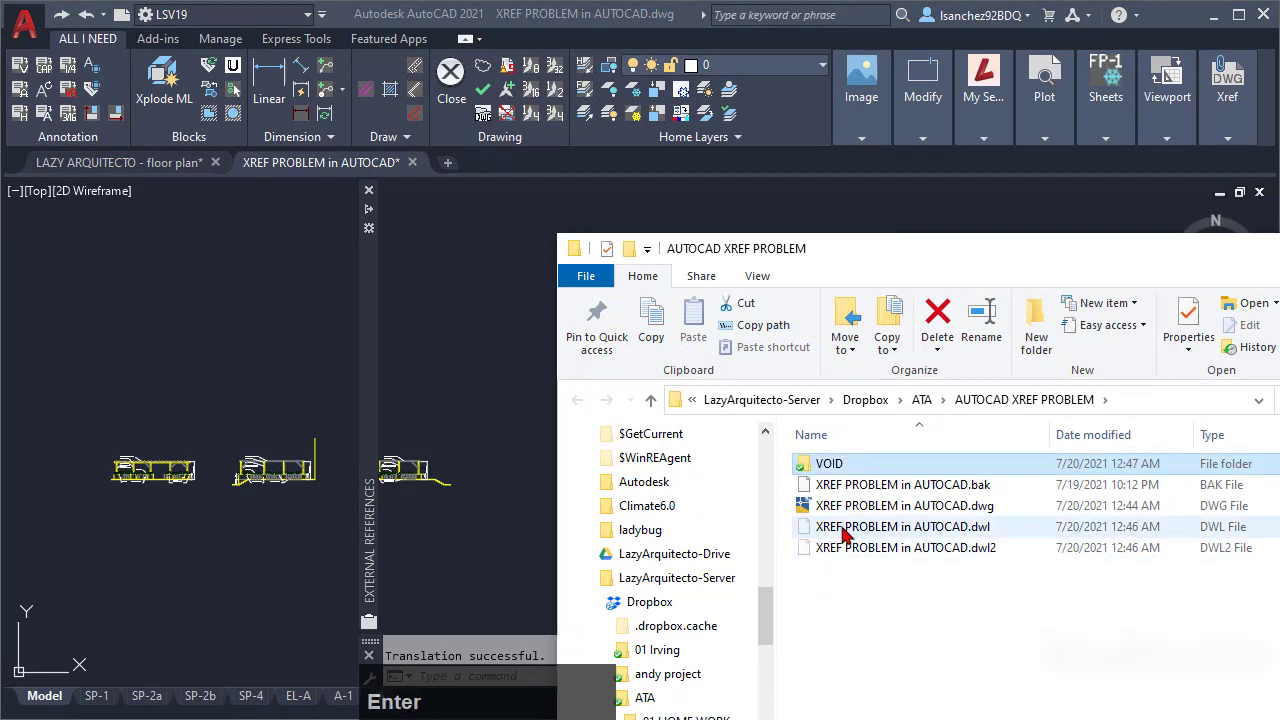
Copy the XREF PROBLEM .dwg file into the VOID folder.
click(863, 514)
key(ctrl+c)
click(858, 480)
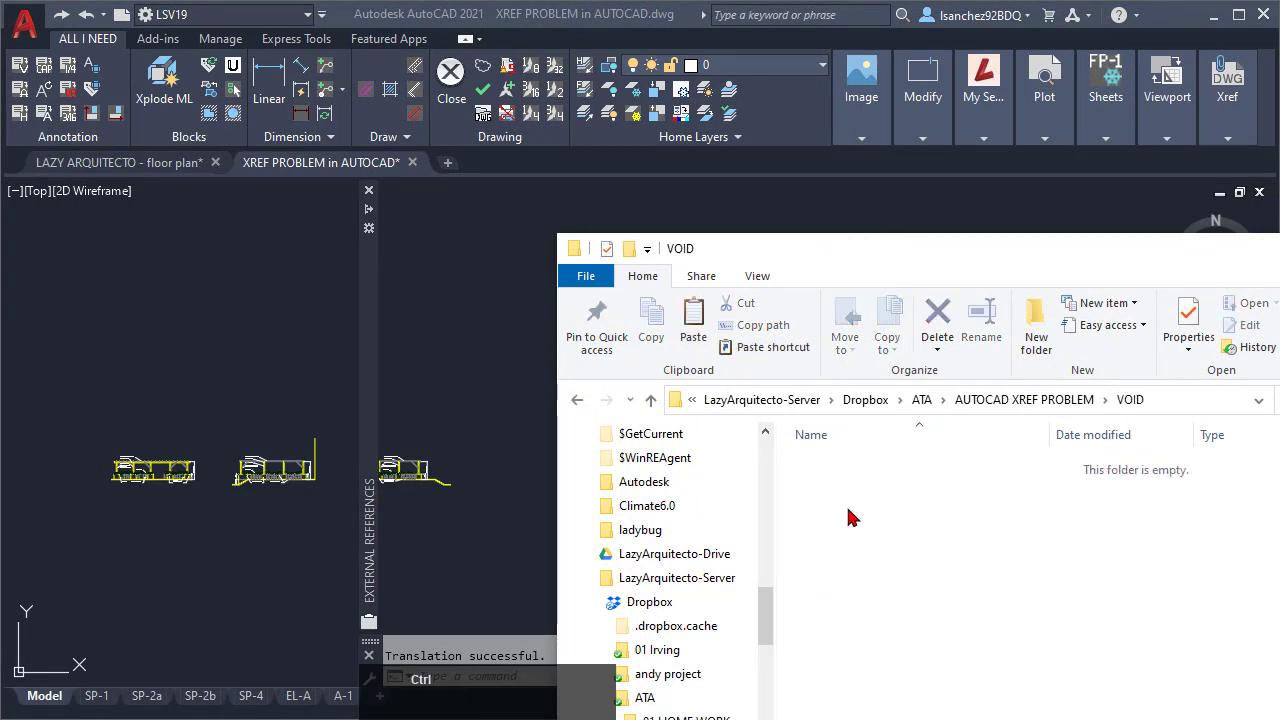
key(ctrl+v)
click(745, 245)
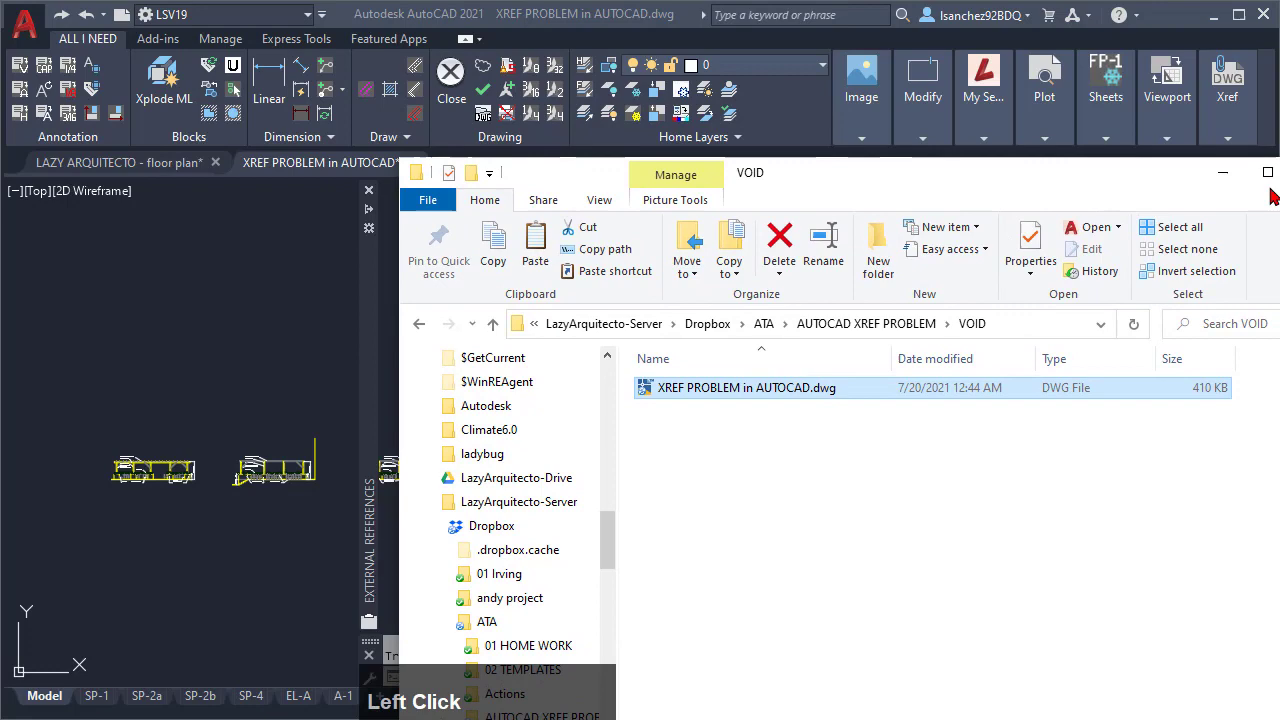
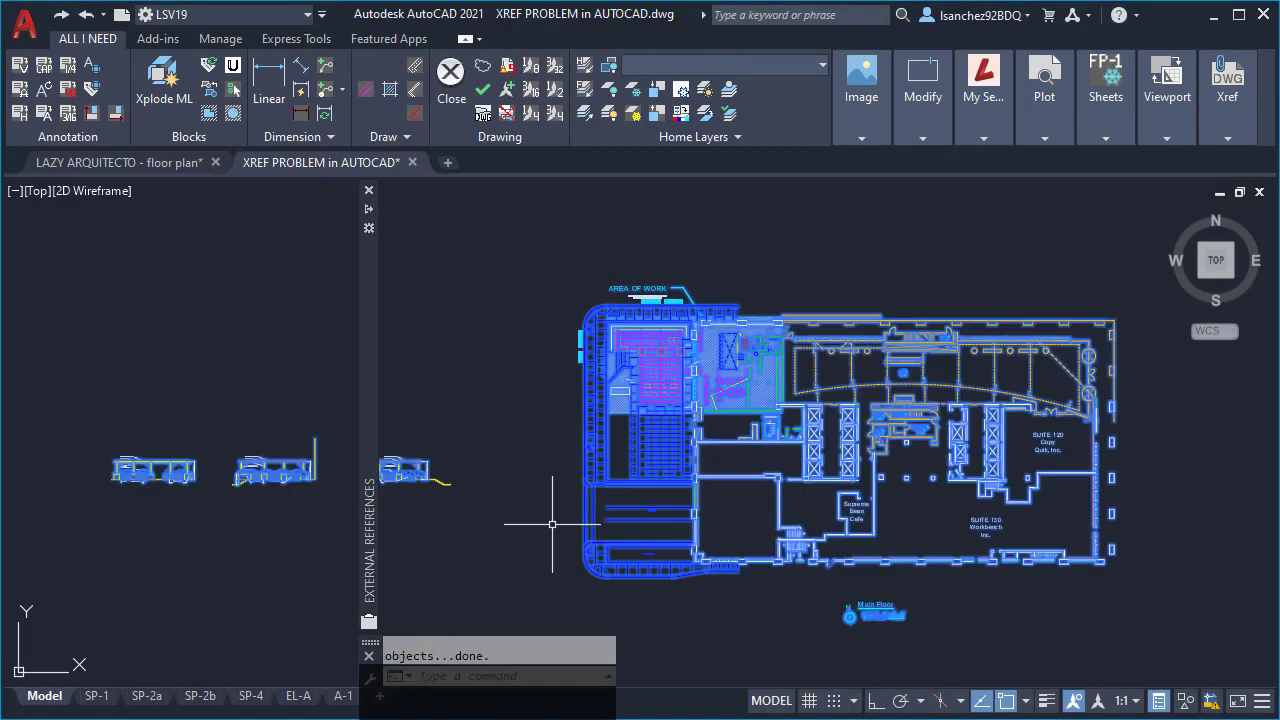
Erase every object in the XREF PROBLEM drawing.
text(era)
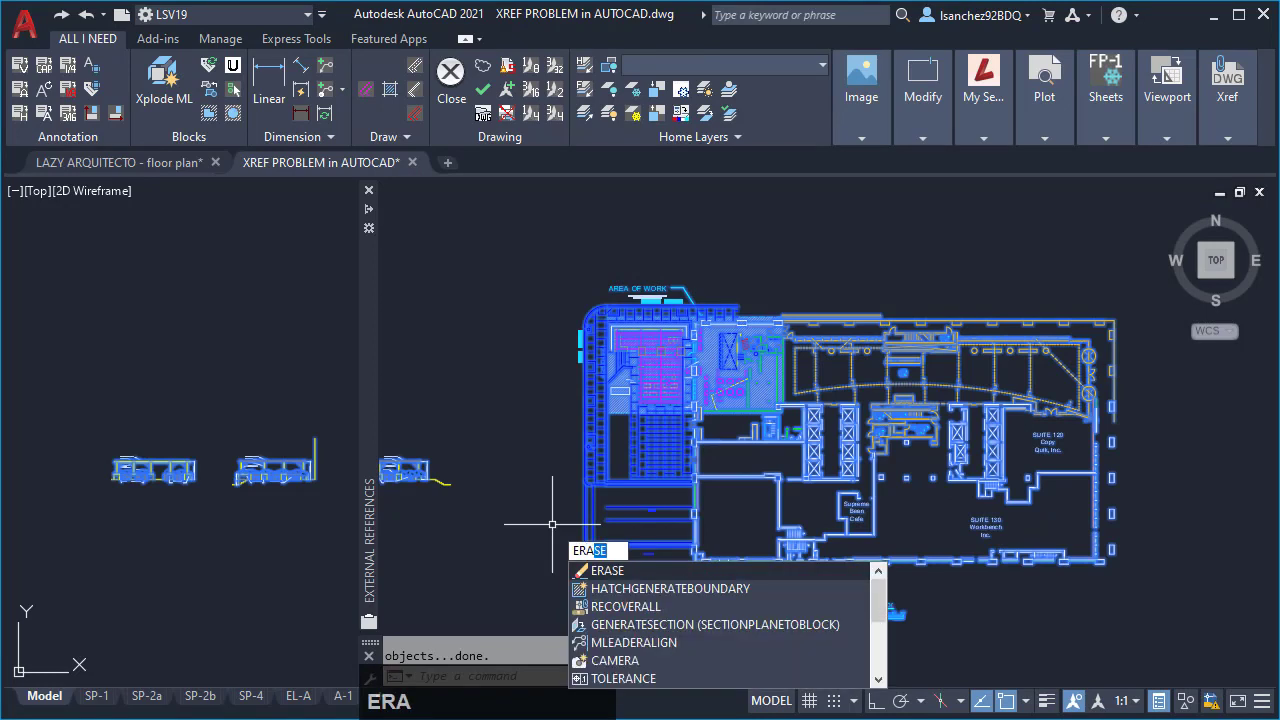
key(Return)
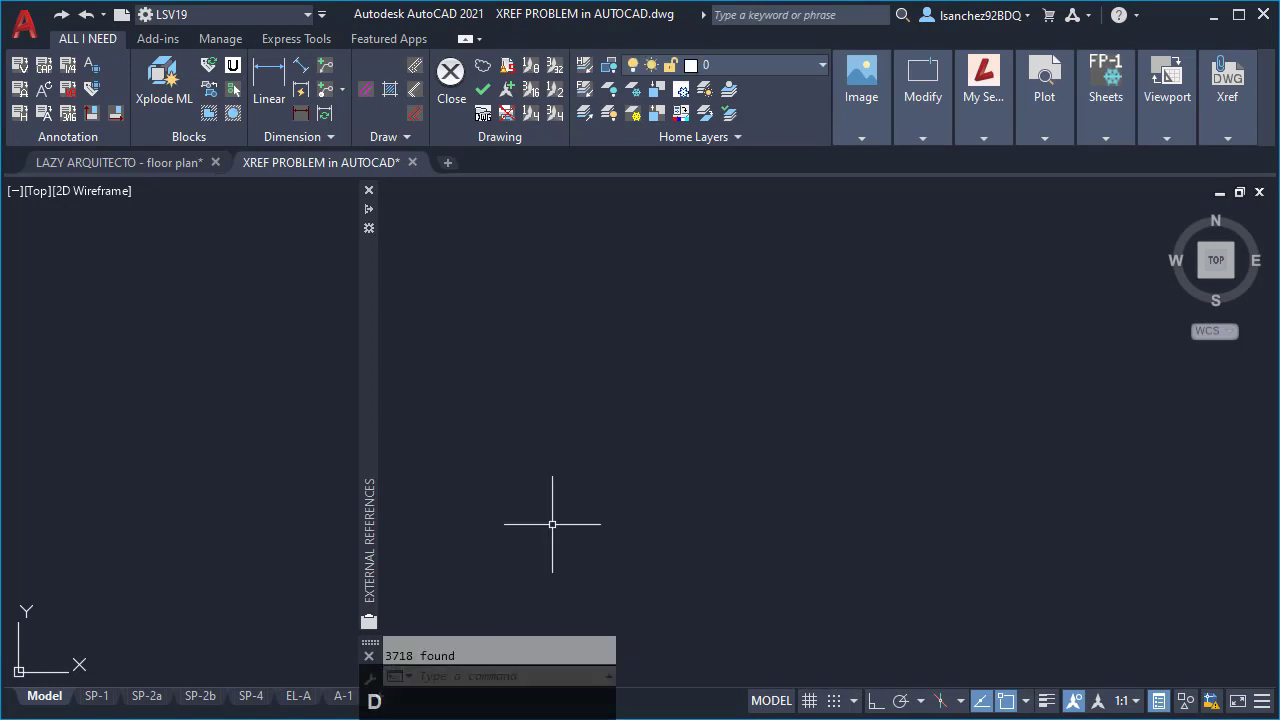
Import the exported XREF PROBLEM IN AUTOCAD.dgn file with DGNIMPORT.
text(dgnimp)
key(Return)
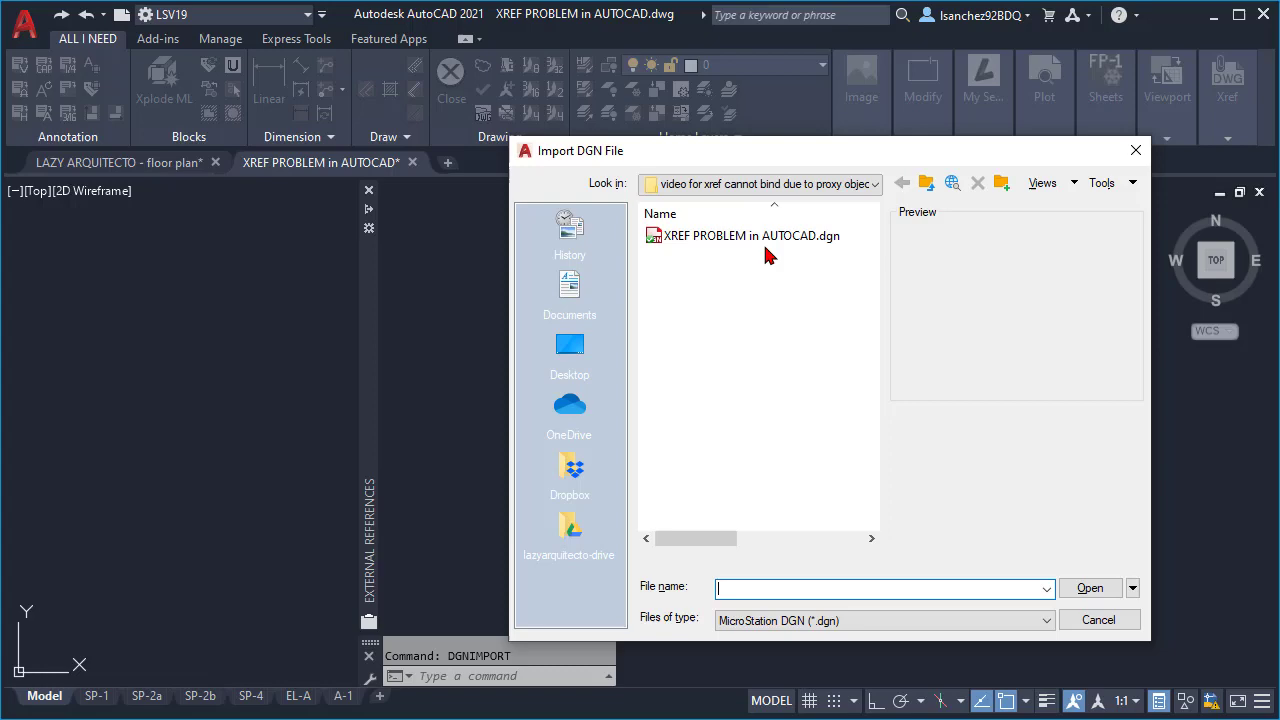
click(770, 246)
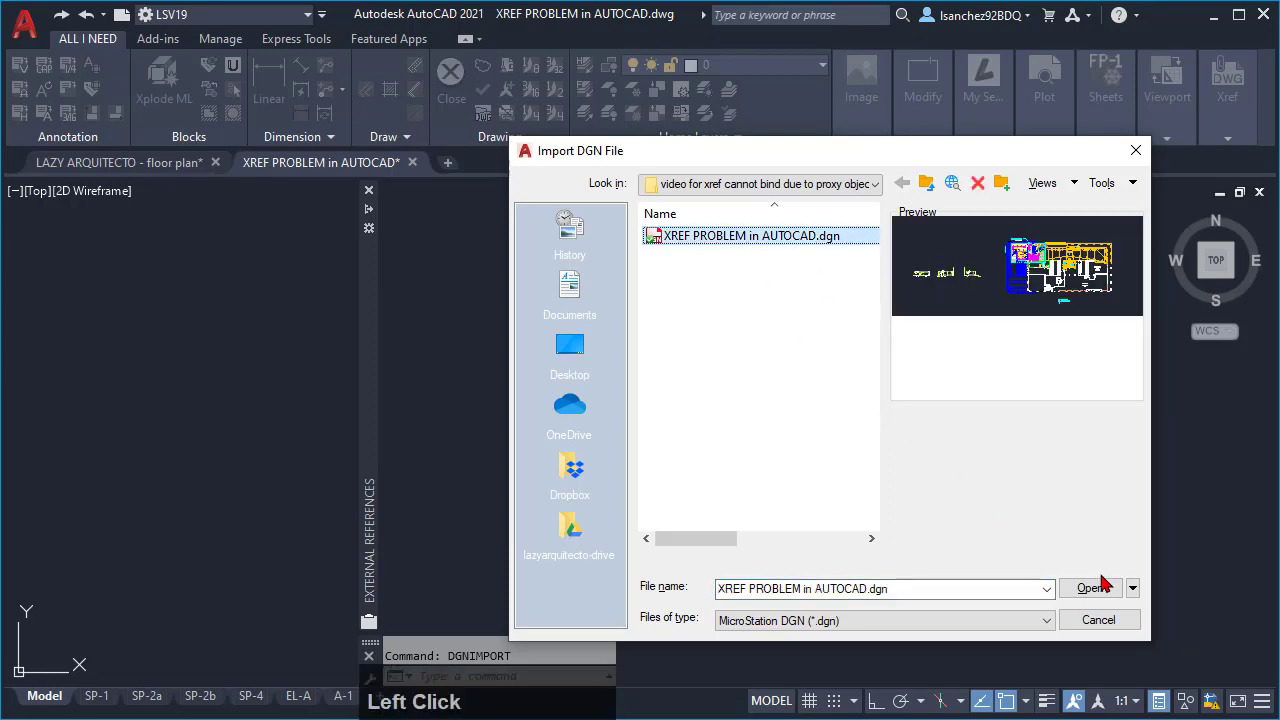
click(1102, 594)
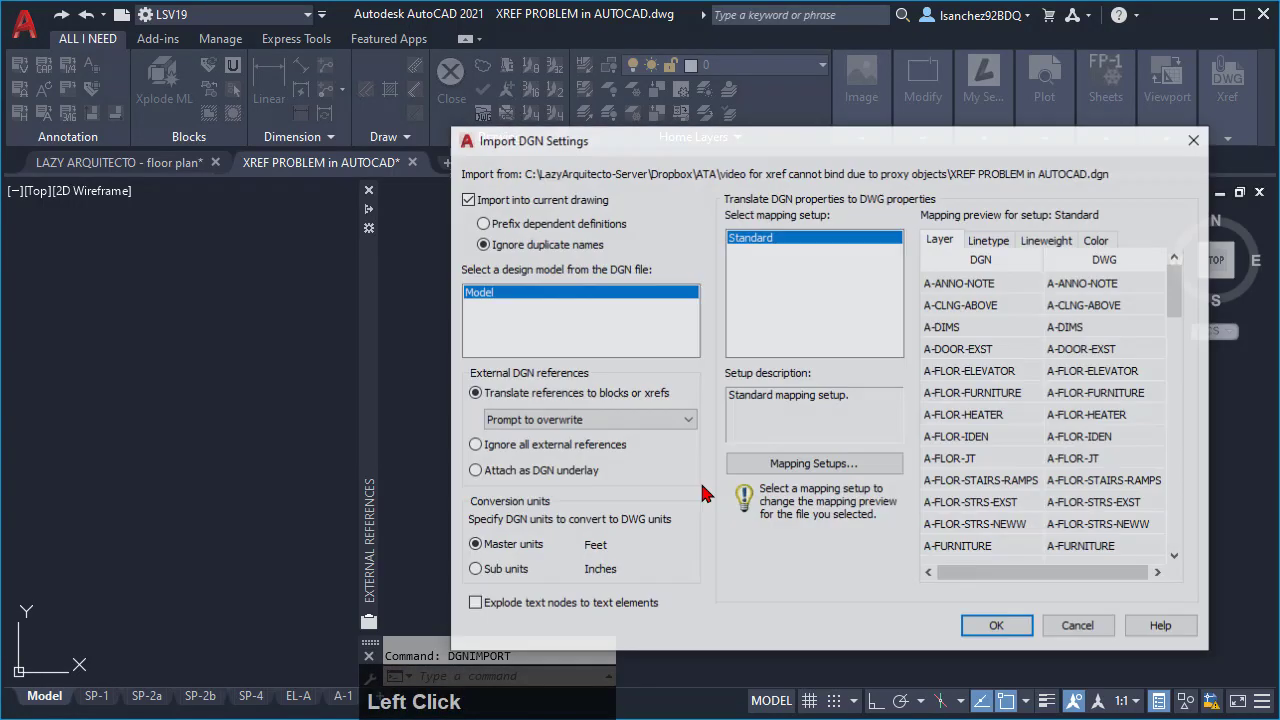
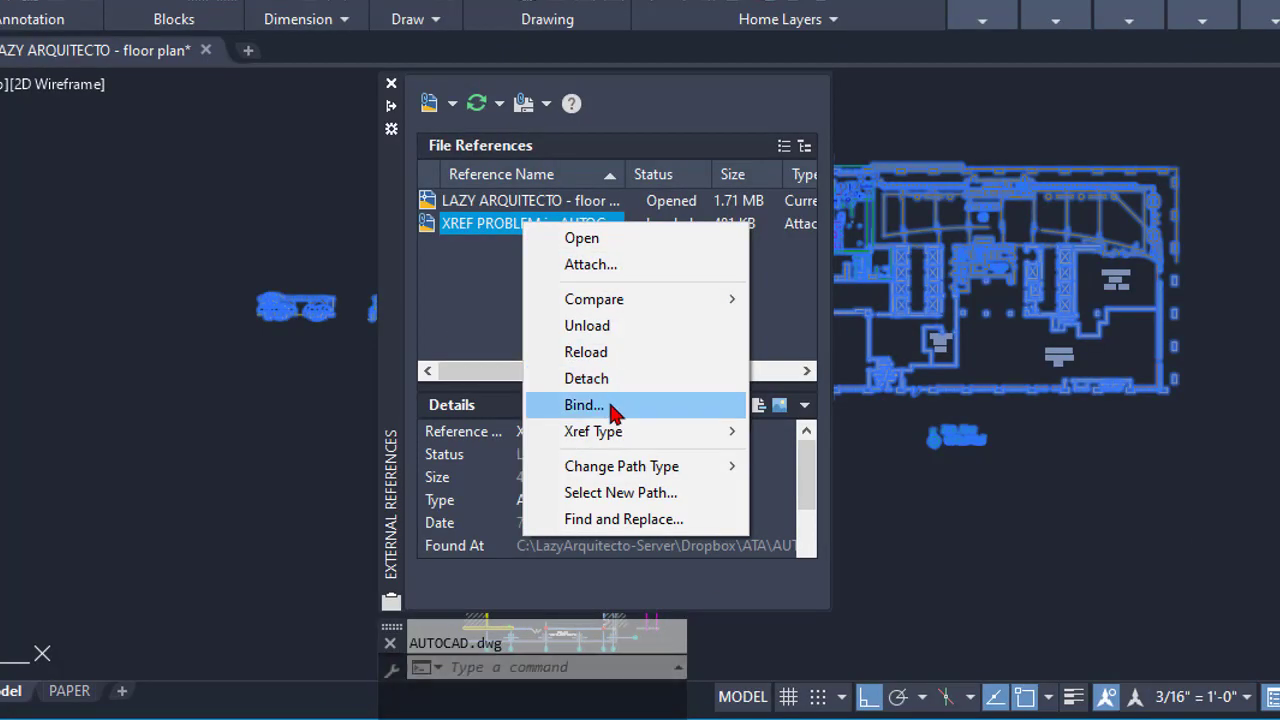
Bind the XREF PROBLEM reference and explode the resulting block into geometry.
click(614, 408)
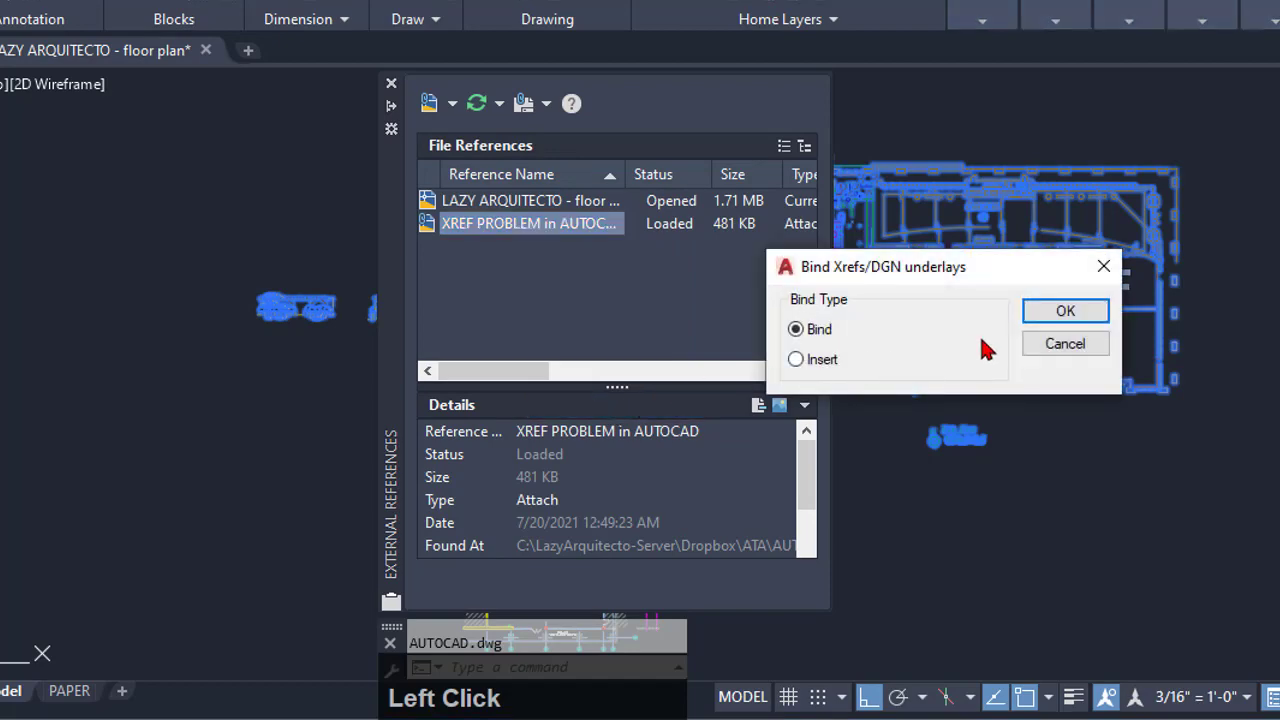
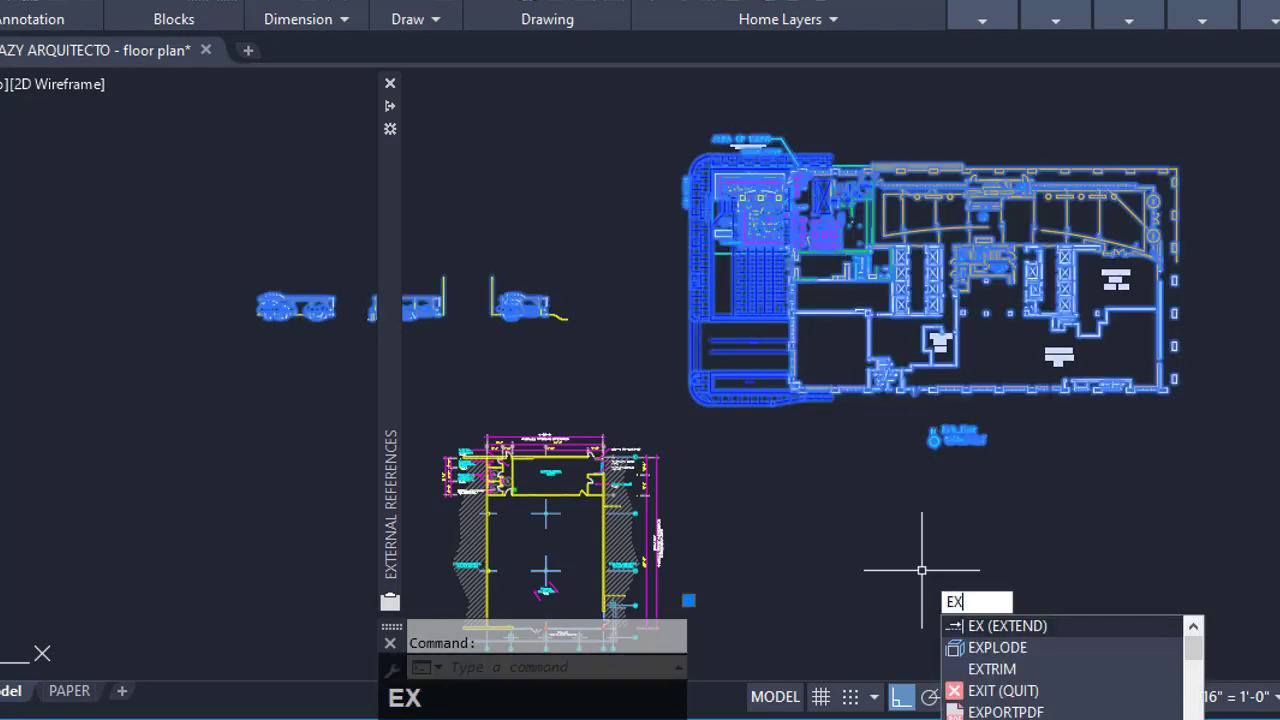
key(Return)
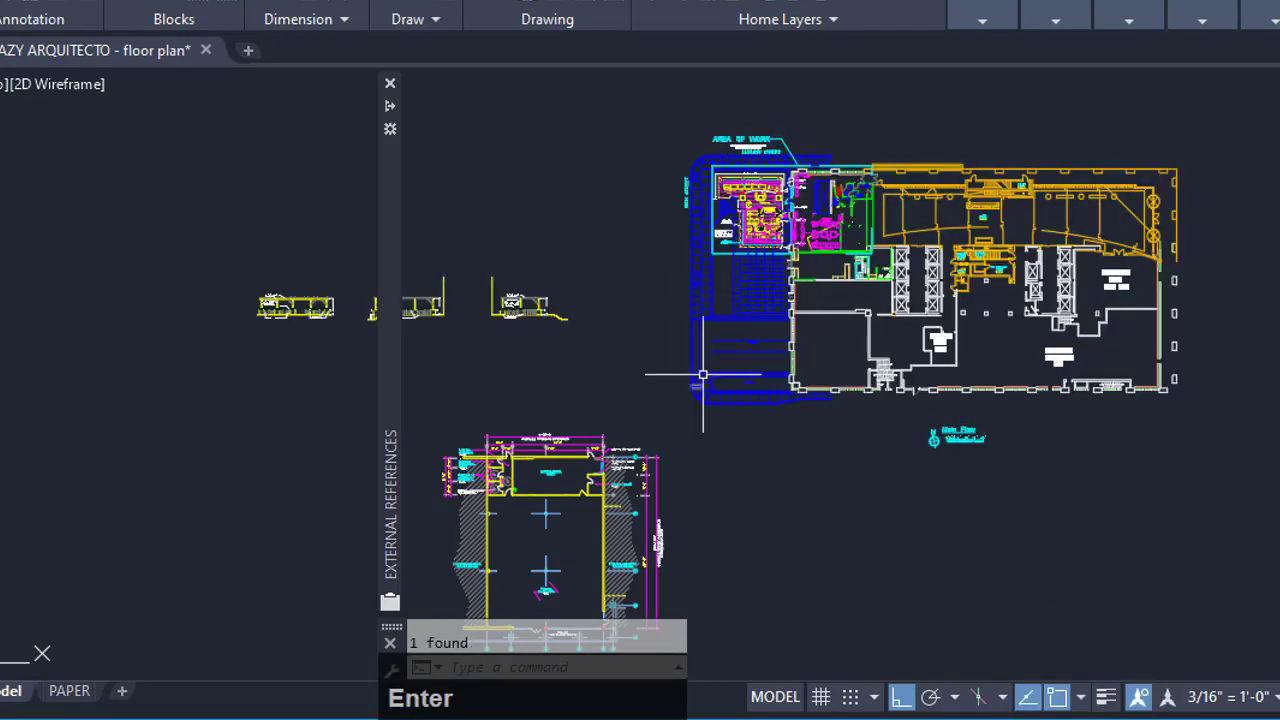